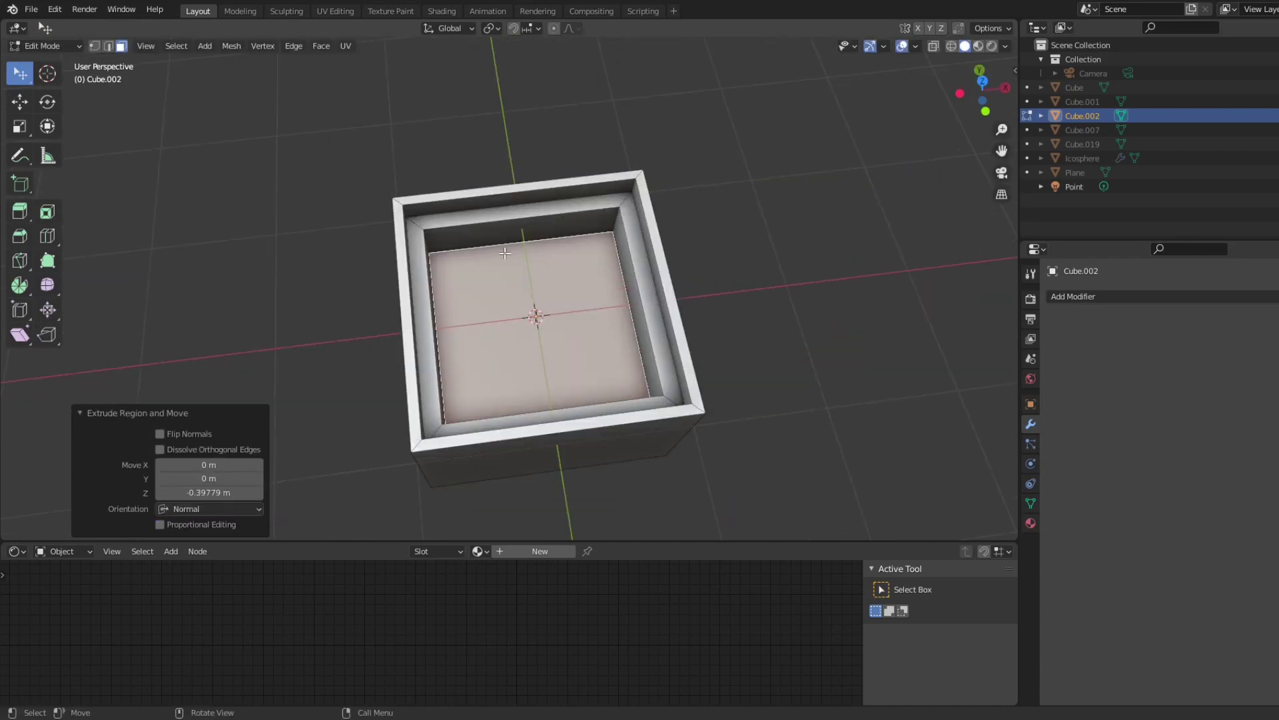
Step: In Top Orthographic view, sketch the first wavy curve down the tray's floor on the drawing grid
{"action": "key", "text": "KP_7"}
{"action": "scroll", "scroll_direction": "up", "scroll_amount": 3}
{"action": "left_click", "coordinate": [539, 209]}
{"action": "left_click", "coordinate": [556, 266]}
{"action": "left_click", "coordinate": [609, 302]}
{"action": "left_click", "coordinate": [573, 316]}
{"action": "left_click", "coordinate": [566, 350]}
{"action": "left_click", "coordinate": [526, 395]}
{"action": "left_click", "coordinate": [528, 403]}
Step: Finish the first curve and draw a second wavy curve path down the tray beside it
{"action": "double_click", "coordinate": [538, 443]}
{"action": "key", "text": "space"}
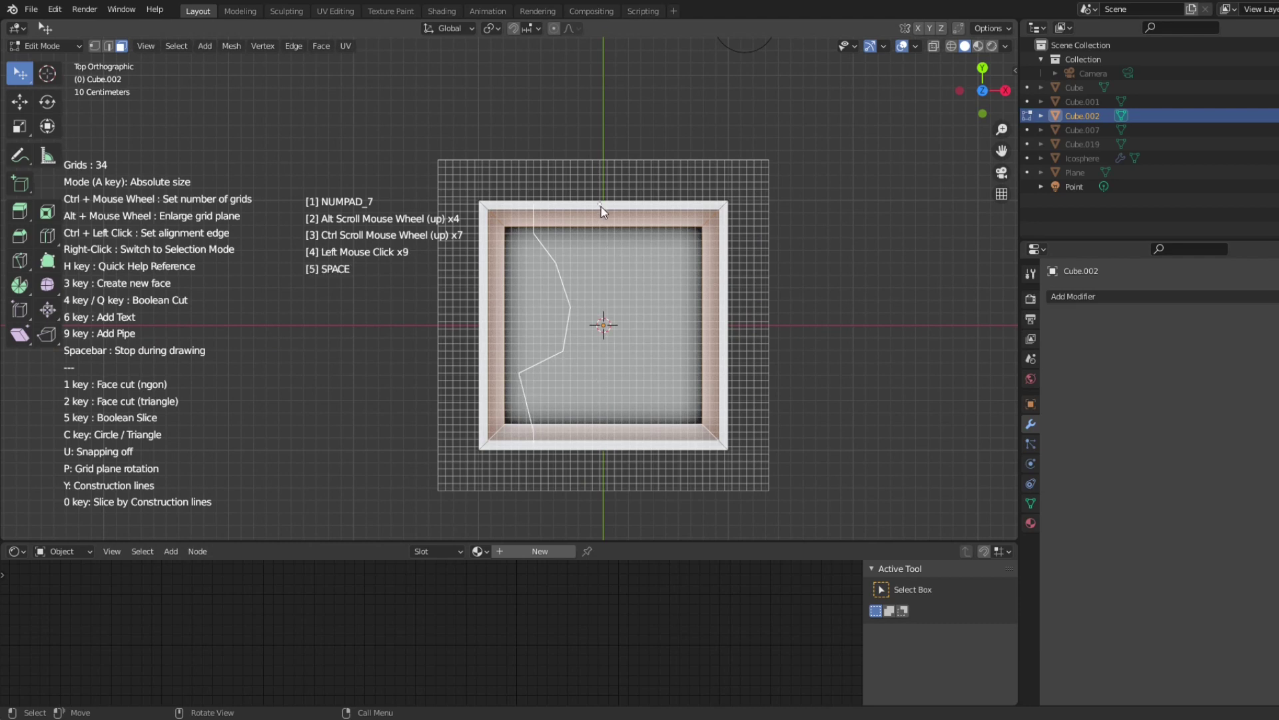
{"action": "left_click", "coordinate": [619, 240]}
{"action": "left_click", "coordinate": [596, 293]}
{"action": "left_click", "coordinate": [592, 328]}
{"action": "left_click", "coordinate": [603, 335]}
{"action": "left_click", "coordinate": [586, 383]}
{"action": "left_click", "coordinate": [570, 393]}
{"action": "left_click", "coordinate": [611, 424]}
{"action": "double_click", "coordinate": [622, 453]}
Step: Draw a third wavy curve running top to bottom in the next grid column
{"action": "key", "text": "space"}
{"action": "left_click", "coordinate": [676, 224]}
{"action": "left_click", "coordinate": [666, 240]}
{"action": "key", "text": "Escape"}
{"action": "left_click", "coordinate": [654, 238]}
{"action": "left_click", "coordinate": [632, 258]}
{"action": "left_click", "coordinate": [633, 313]}
{"action": "left_click", "coordinate": [663, 347]}
{"action": "left_click", "coordinate": [687, 382]}
{"action": "left_click", "coordinate": [680, 415]}
{"action": "left_click", "coordinate": [666, 460]}
Step: Draw a fourth short wavy curve near the tray's right side and finish it
{"action": "key", "text": "space"}
{"action": "left_click", "coordinate": [686, 280]}
{"action": "left_click", "coordinate": [698, 225]}
{"action": "left_click", "coordinate": [675, 304]}
{"action": "double_click", "coordinate": [703, 381]}
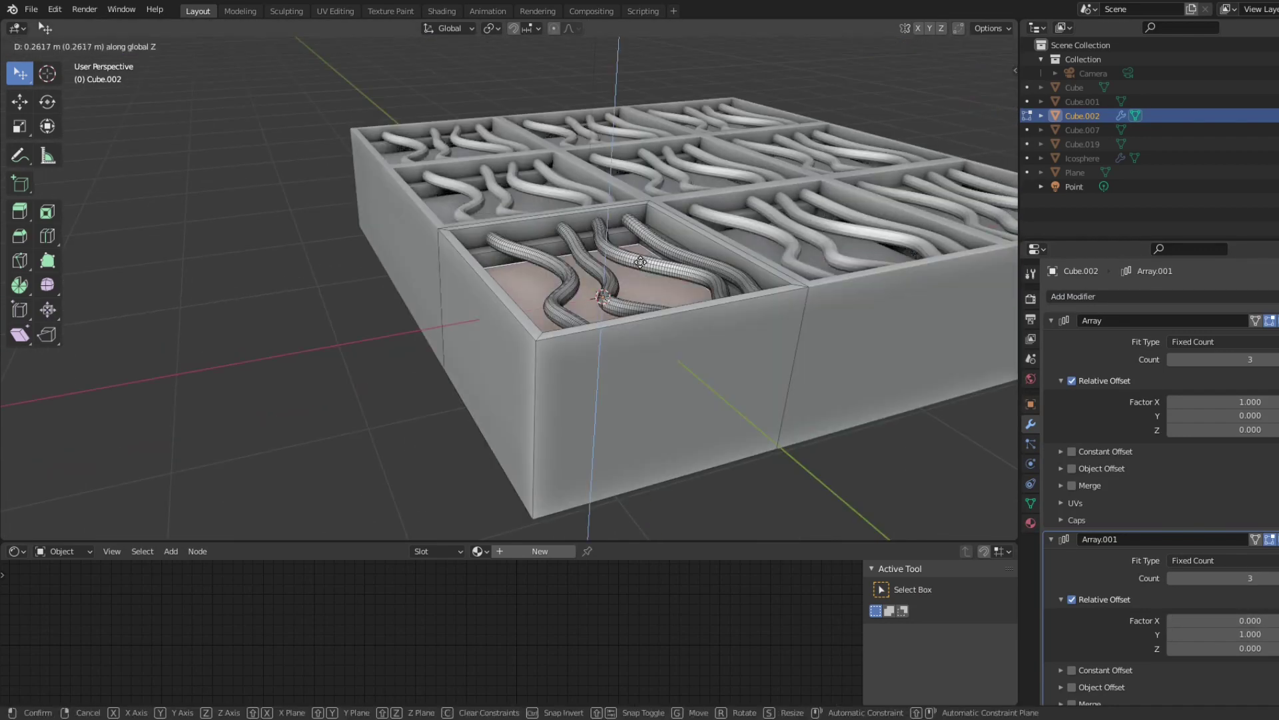
Step: Back in top view, draw two more vertical wavy curves along the tray's left side
{"action": "scroll", "scroll_direction": "up", "scroll_amount": 3}
{"action": "key", "text": "KP_7"}
{"action": "left_click", "coordinate": [527, 257]}
{"action": "left_click", "coordinate": [529, 289]}
{"action": "left_click", "coordinate": [495, 338]}
{"action": "left_click", "coordinate": [491, 382]}
{"action": "left_click", "coordinate": [515, 416]}
{"action": "left_click", "coordinate": [518, 453]}
{"action": "key", "text": "space"}
{"action": "left_click", "coordinate": [524, 438]}
{"action": "left_click", "coordinate": [551, 294]}
{"action": "left_click", "coordinate": [536, 373]}
{"action": "left_click", "coordinate": [541, 385]}
{"action": "double_click", "coordinate": [544, 461]}
Step: Draw further vertical wavy curves in the middle columns, undoing one stray stroke
{"action": "key", "text": "space"}
{"action": "left_click", "coordinate": [615, 254]}
{"action": "left_click", "coordinate": [625, 335]}
{"action": "left_click", "coordinate": [608, 408]}
{"action": "key", "text": "space"}
{"action": "left_click", "coordinate": [597, 441]}
{"action": "left_click", "coordinate": [651, 253]}
{"action": "double_click", "coordinate": [658, 408]}
{"action": "double_click", "coordinate": [617, 460]}
{"action": "key", "text": "ctrl+z"}
{"action": "key", "text": "space"}
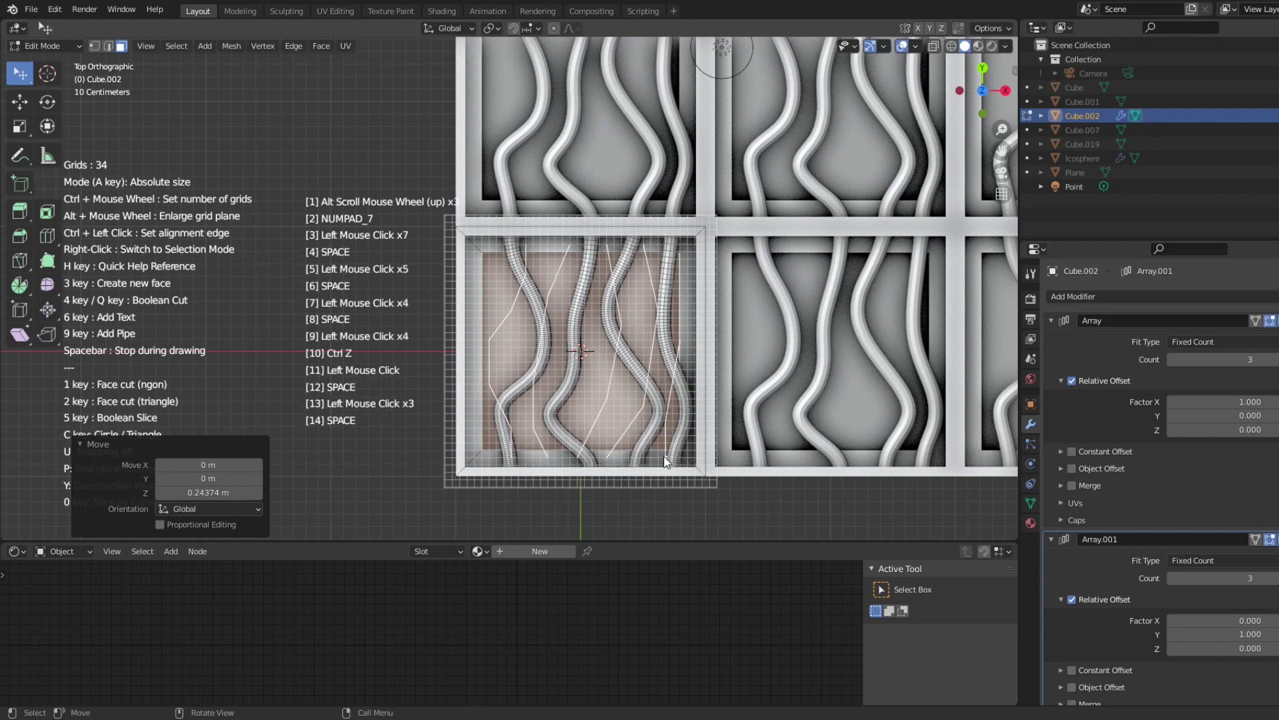